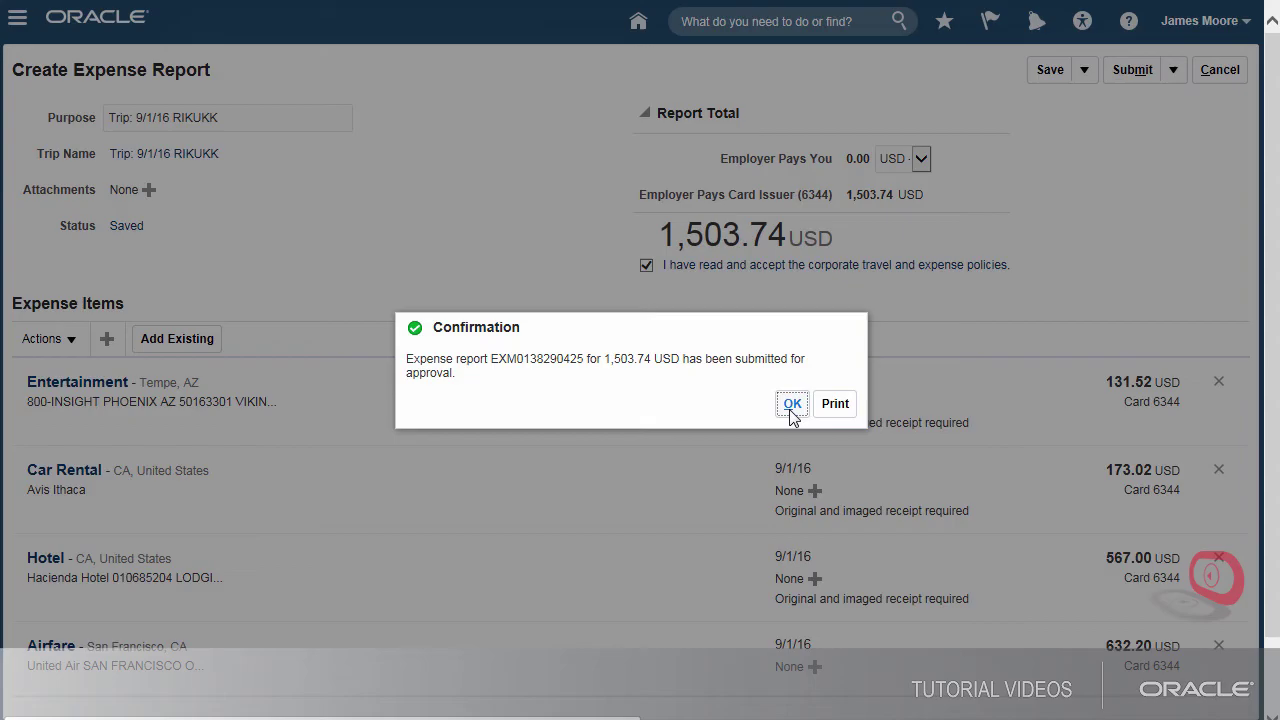
{"action": "scroll", "scroll_direction": "down", "scroll_amount": 3}
{"action": "left_click", "coordinate": [1231, 78]}
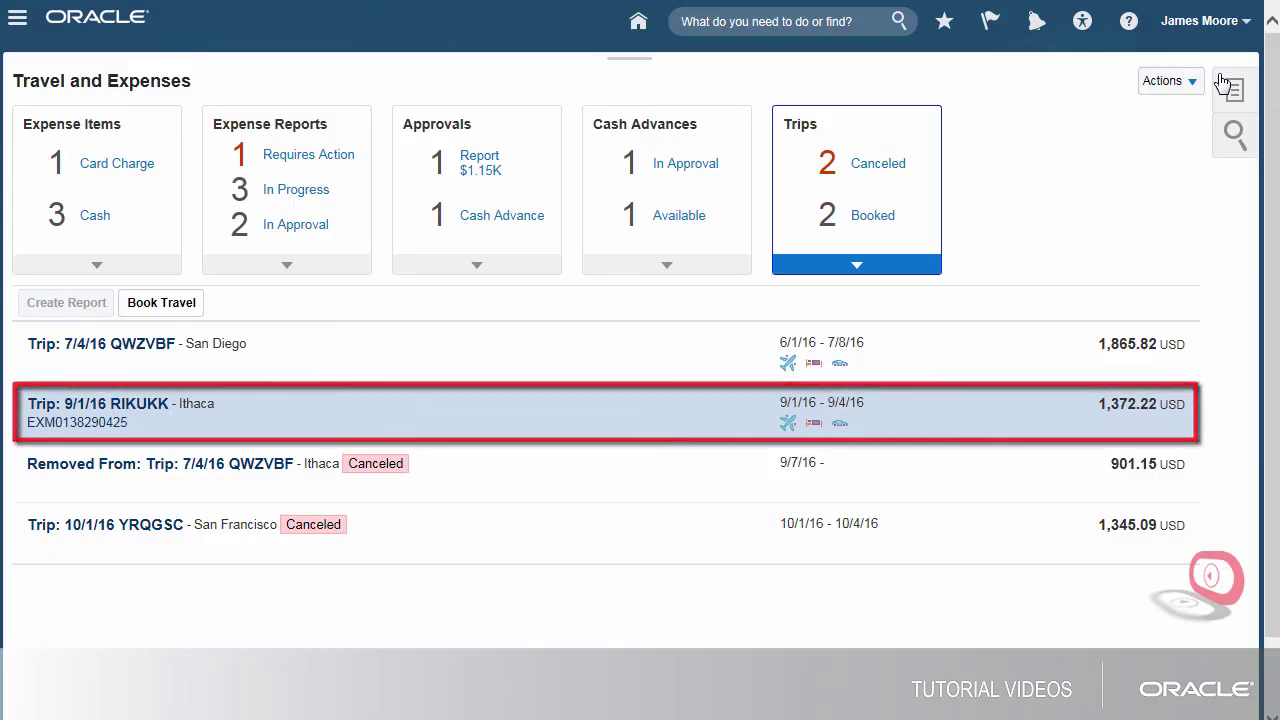